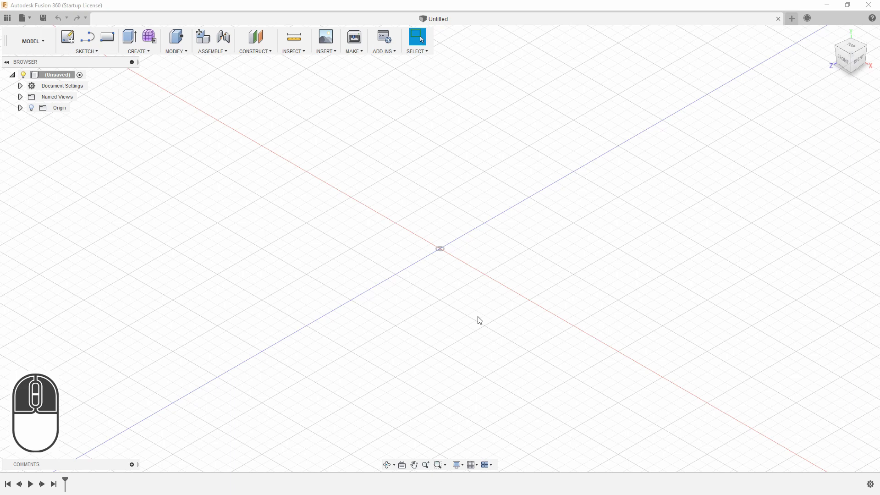
Step: Sketch a 35 mm diameter circle on the ground plane centred on the origin and finish the sketch
click(71, 40)
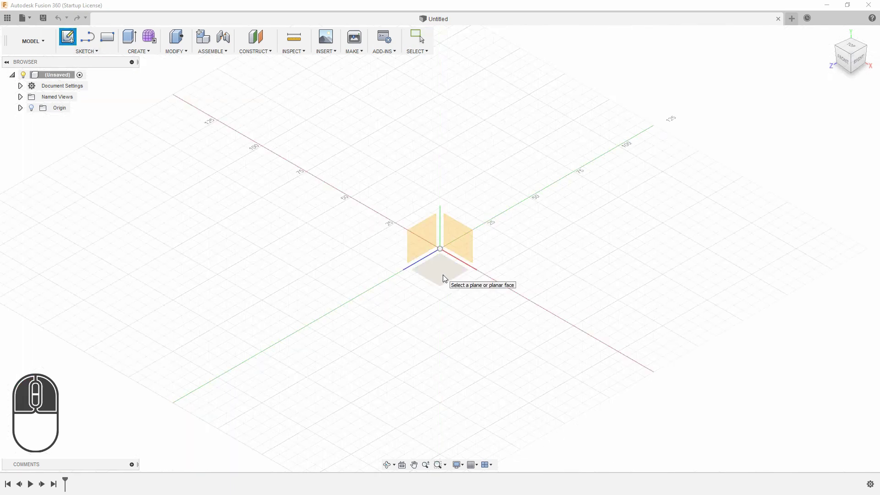
click(446, 278)
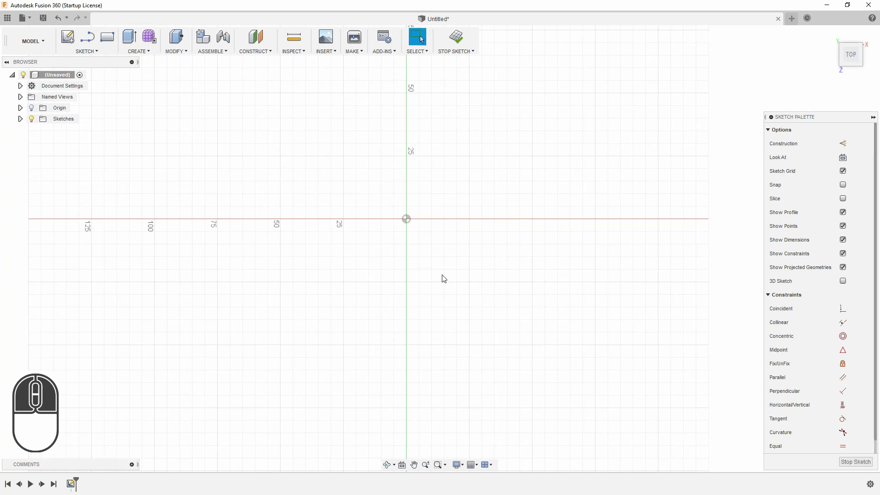
key(c)
click(407, 225)
text(35)
key(Return)
key(Return)
key(BackSpace)
key(Return)
click(465, 43)
key(BackSpace)
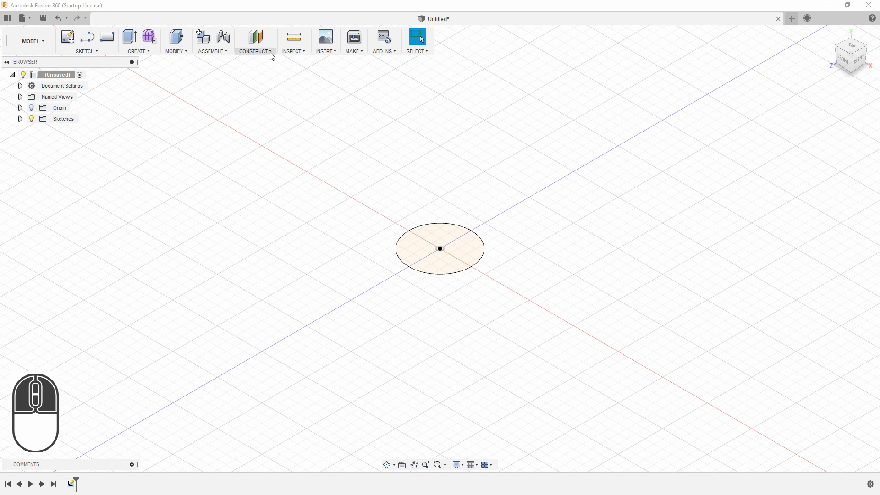
Step: Start an Offset Plane from the Construct menu
click(274, 55)
click(290, 64)
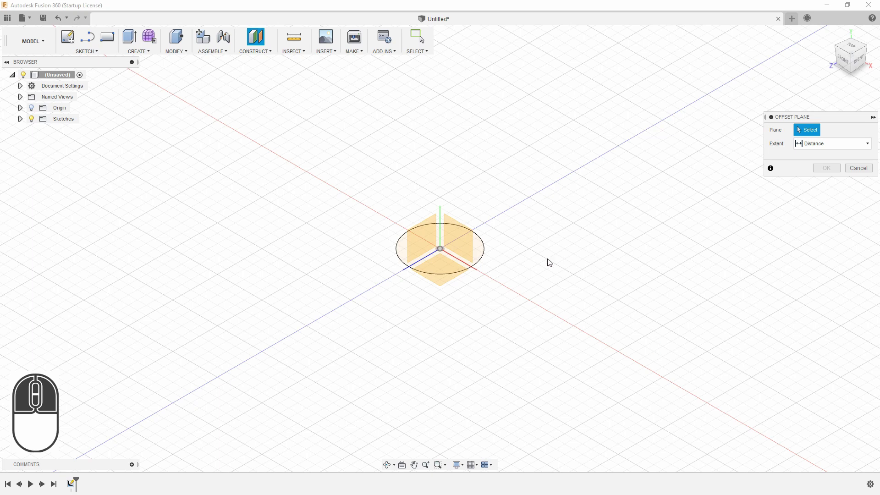
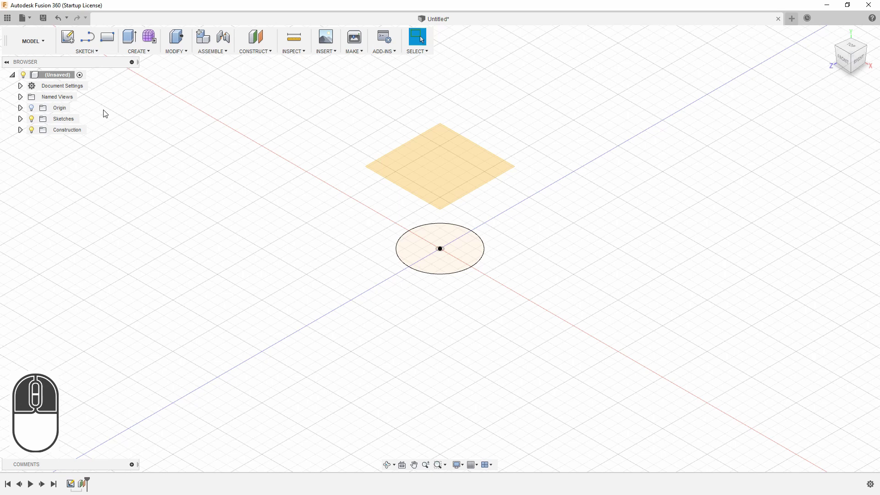
Step: Sketch a 45 mm circle on the offset plane above the origin and finish the sketch
click(68, 39)
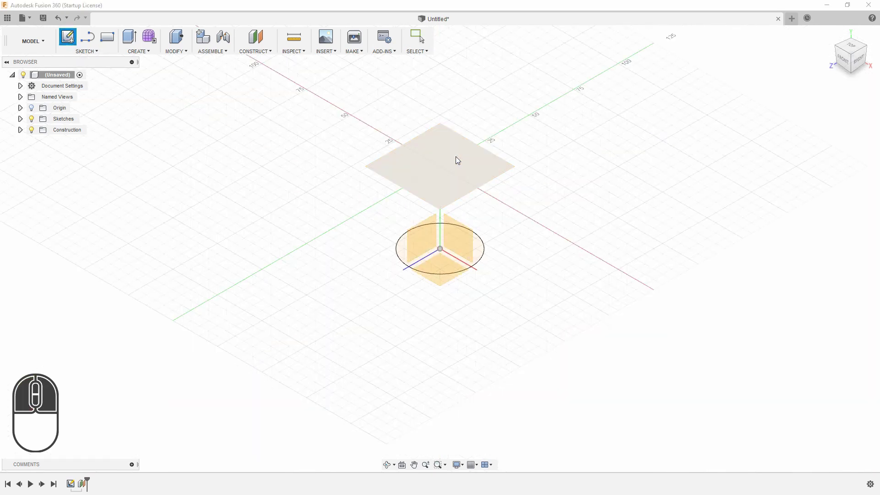
click(459, 159)
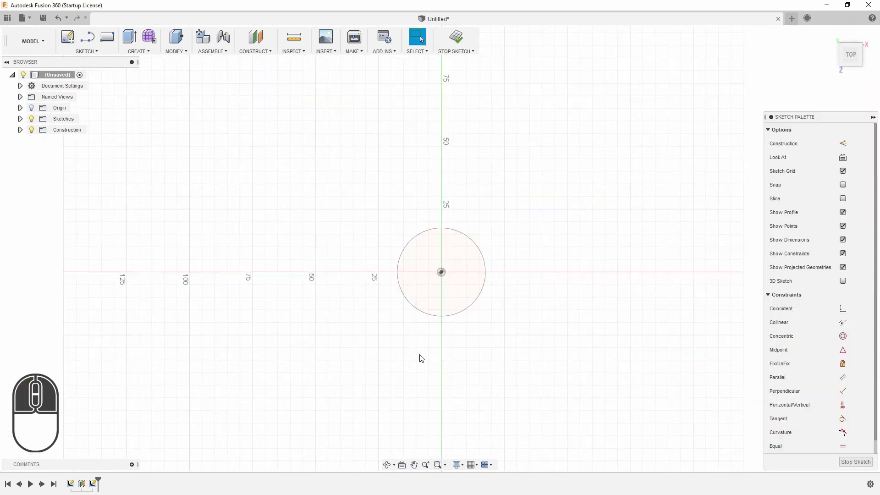
key(c)
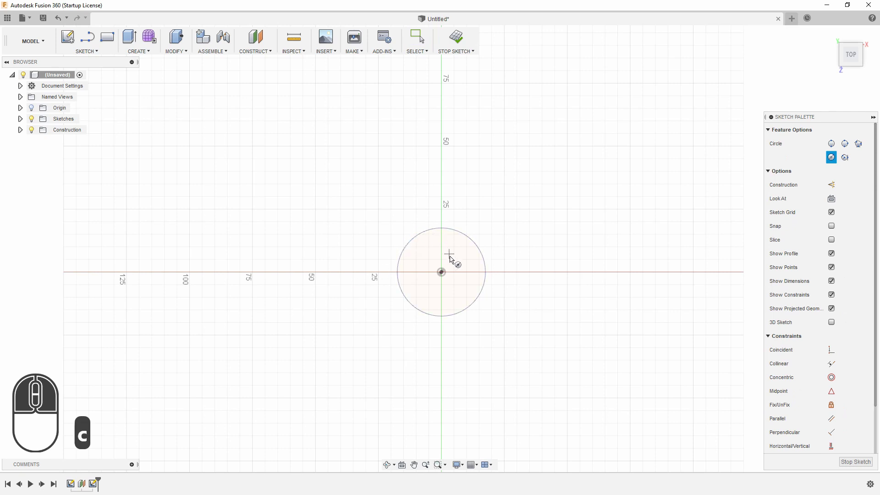
click(445, 276)
text(45)
key(Return)
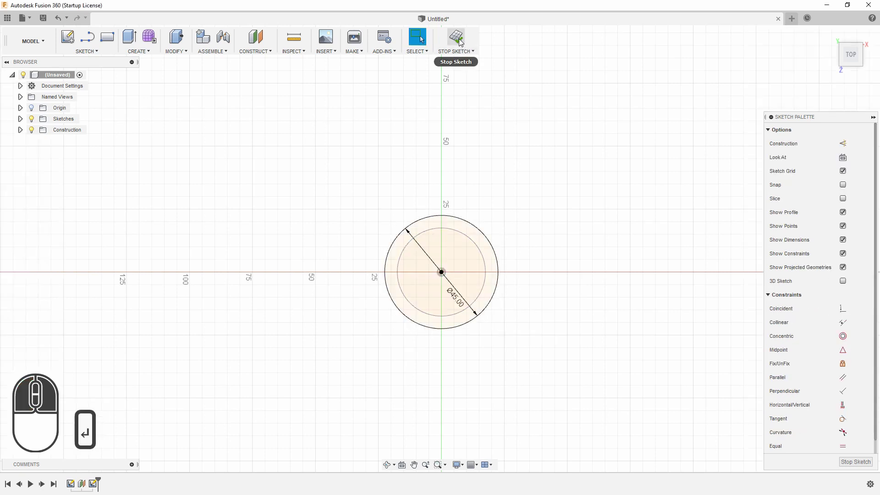
click(461, 41)
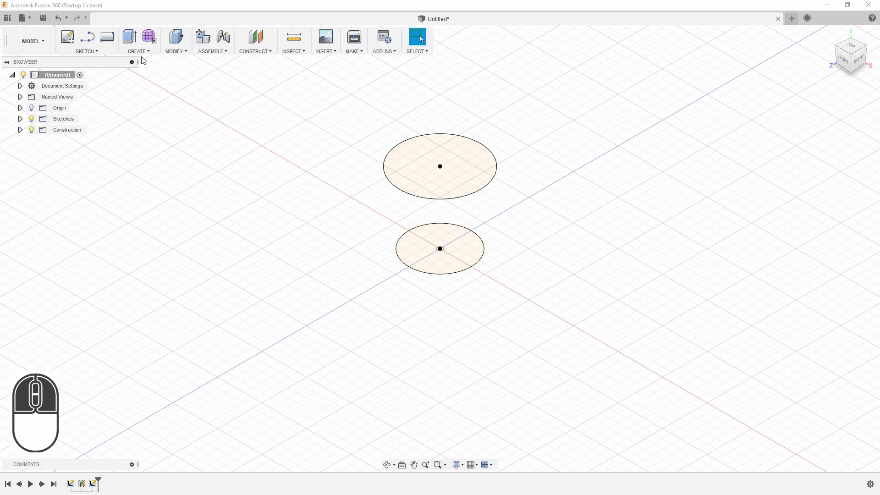
Step: Loft the lower and upper circles into a solid tapered body
click(148, 54)
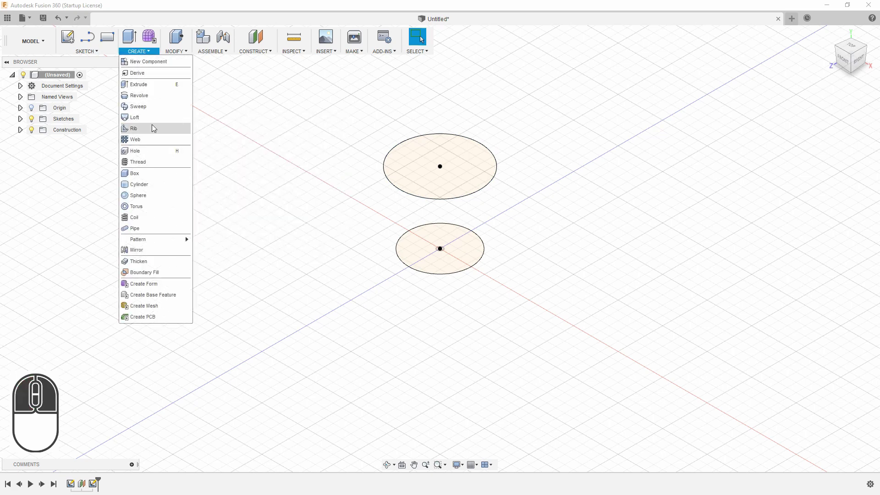
click(155, 122)
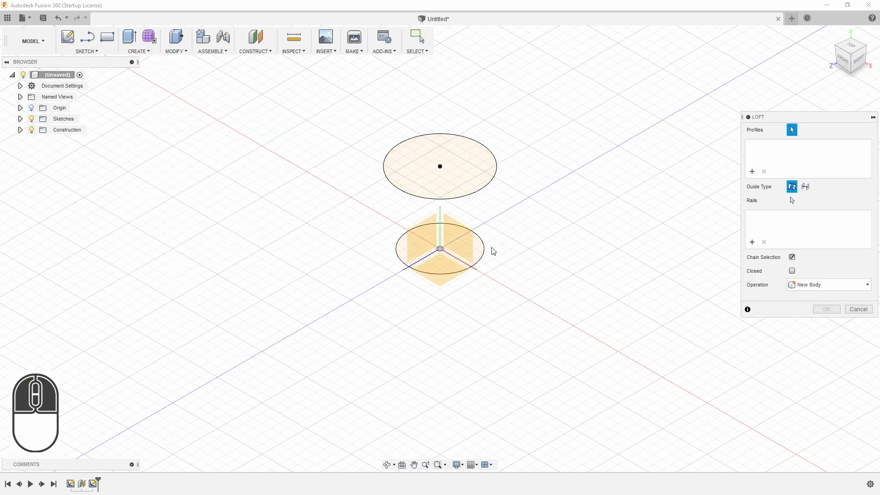
click(486, 250)
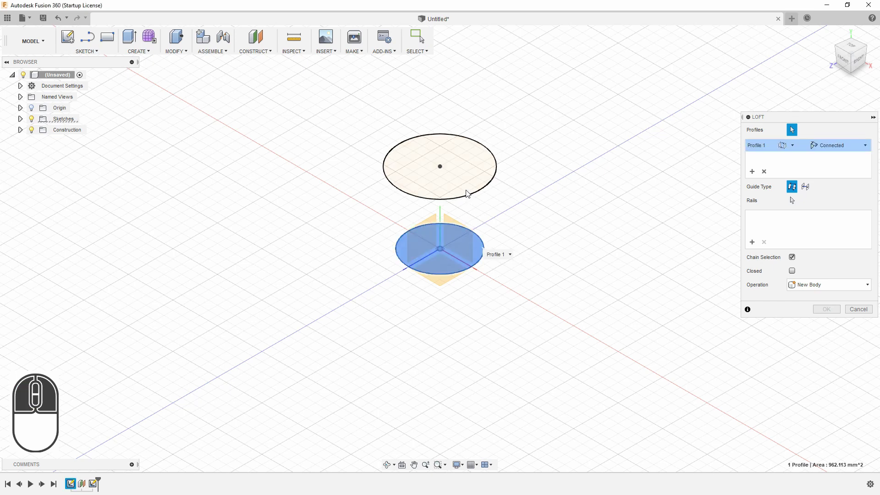
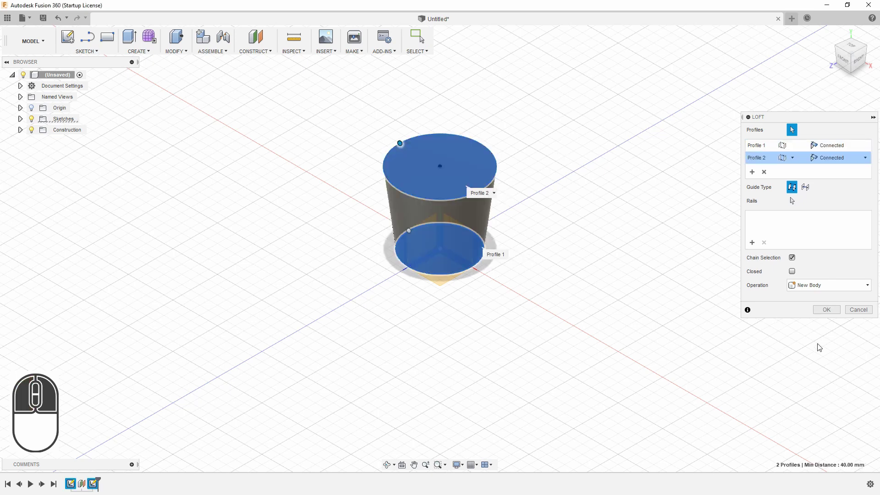
click(834, 314)
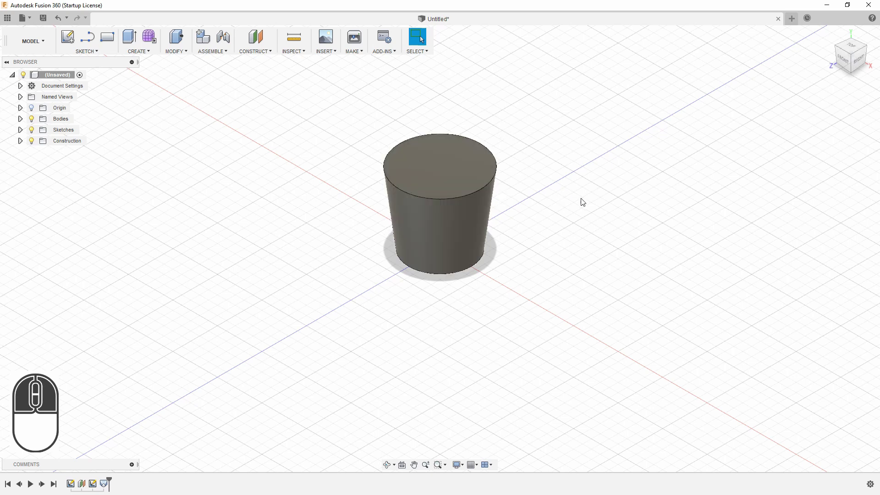
Step: Fillet the top rim edge of the body with a 5 mm radius
key(f)
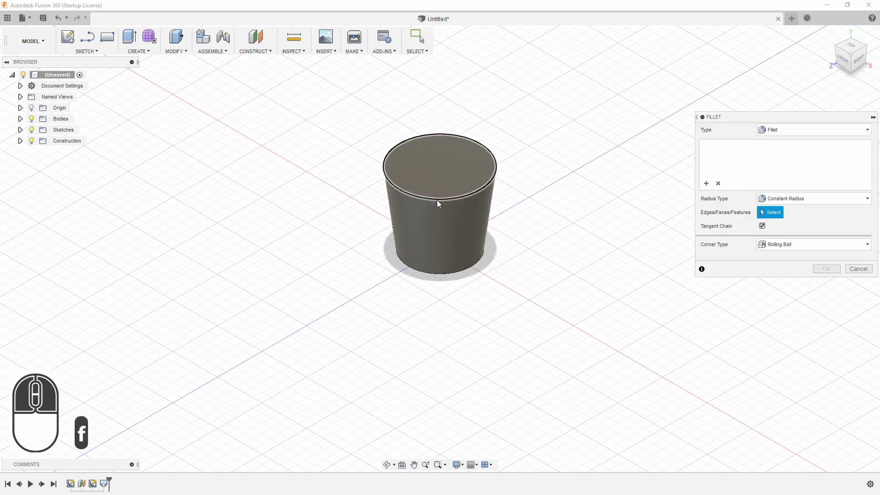
click(440, 203)
key(5)
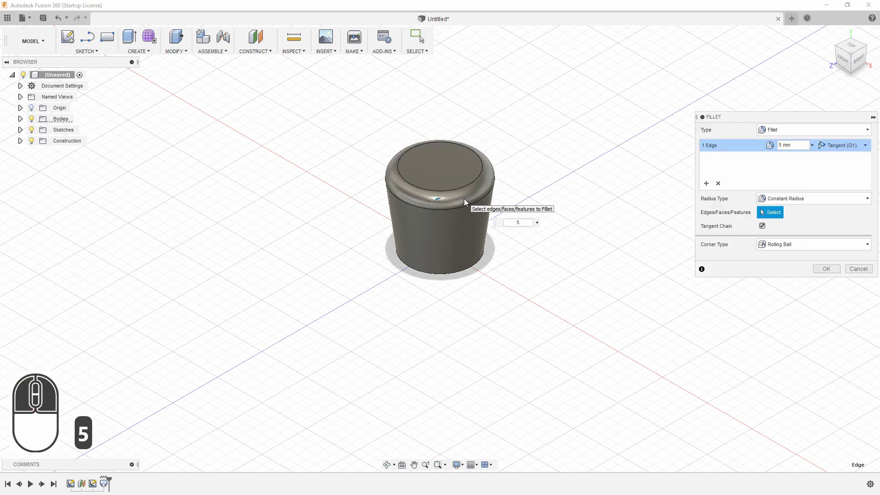
key(Return)
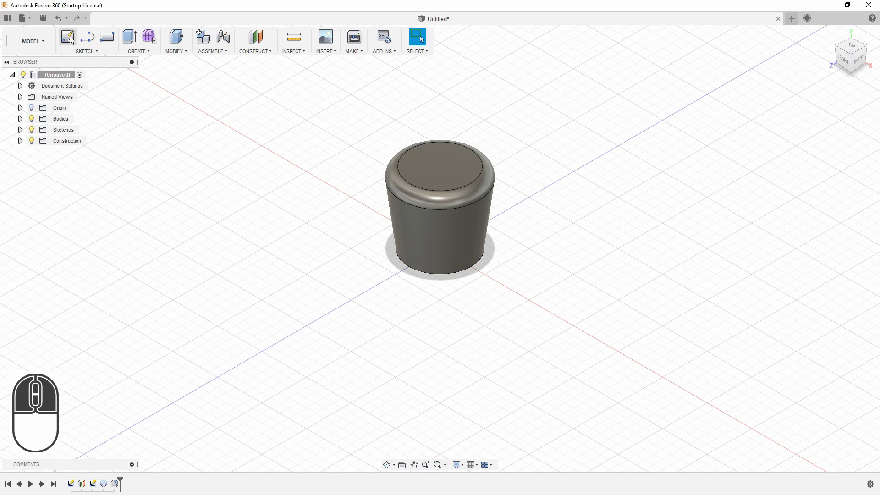
Step: Sketch an 8 mm circle on the top face at the rounded rim, finish, and return to the home view
click(71, 38)
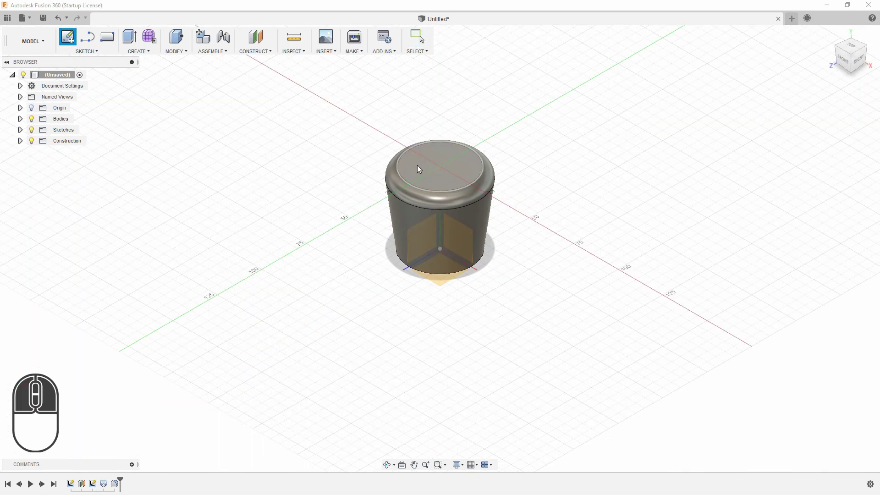
click(432, 156)
middle_click(531, 266)
scroll(down, 3)
key(c)
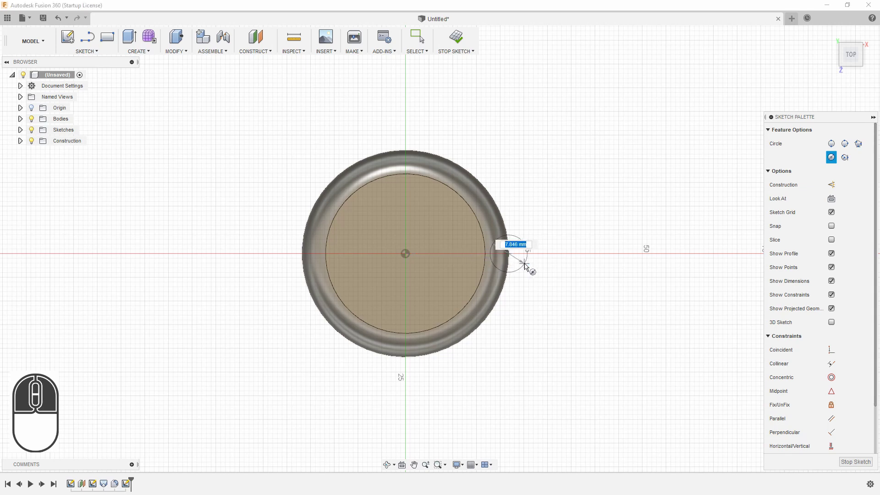
key(8)
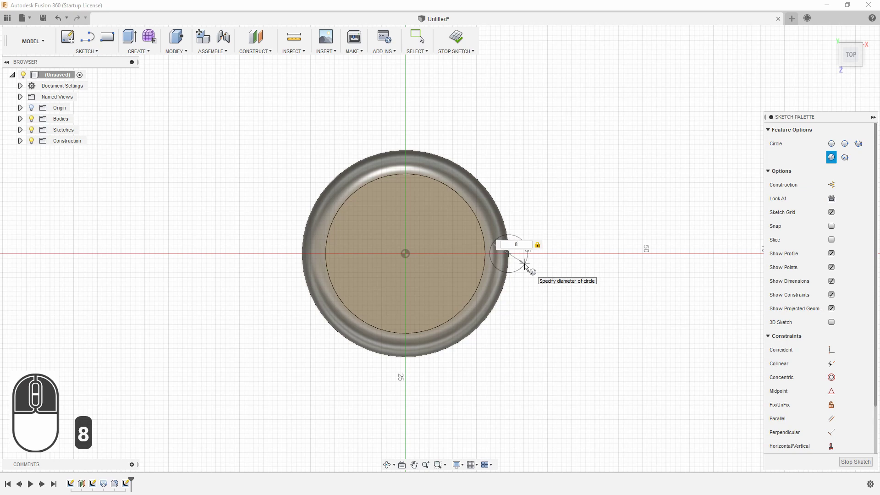
key(Return)
click(461, 38)
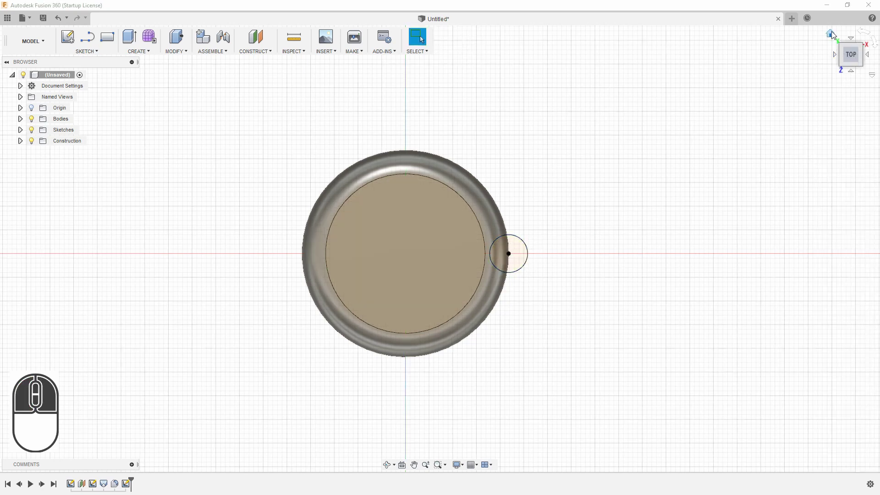
click(836, 35)
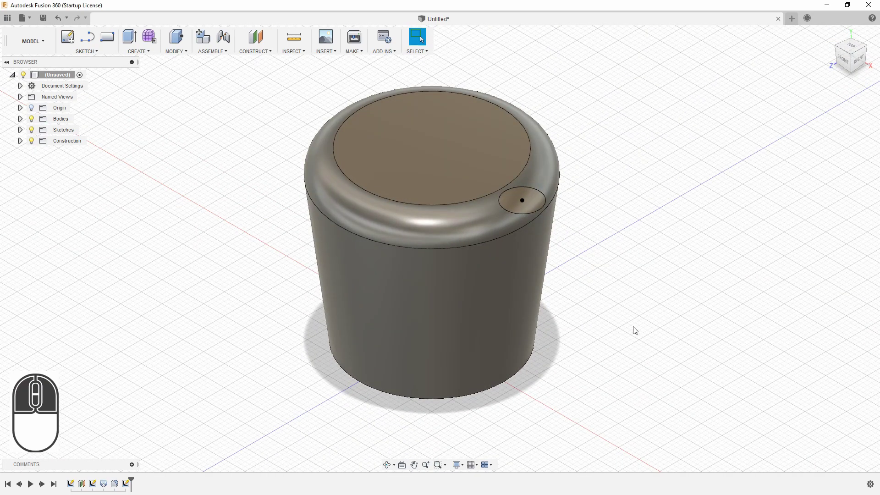
Step: Extrude the rim circle as a cut through All, flipped downward into the knob
key(e)
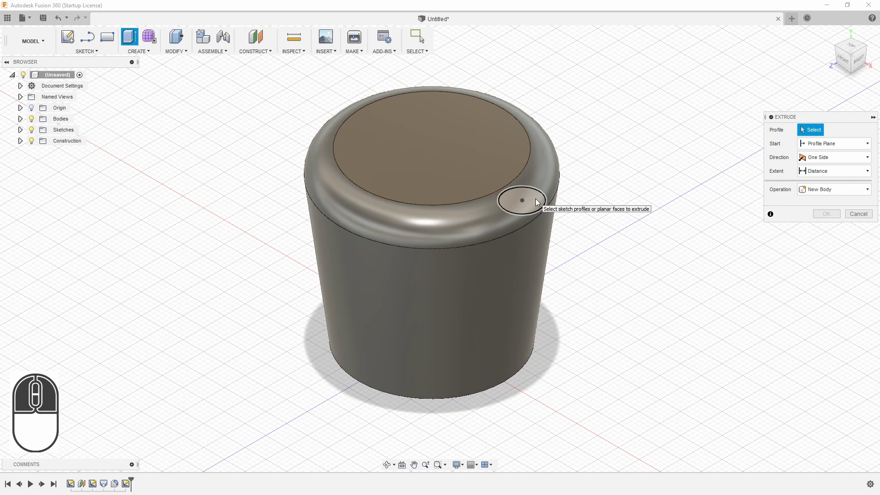
click(538, 202)
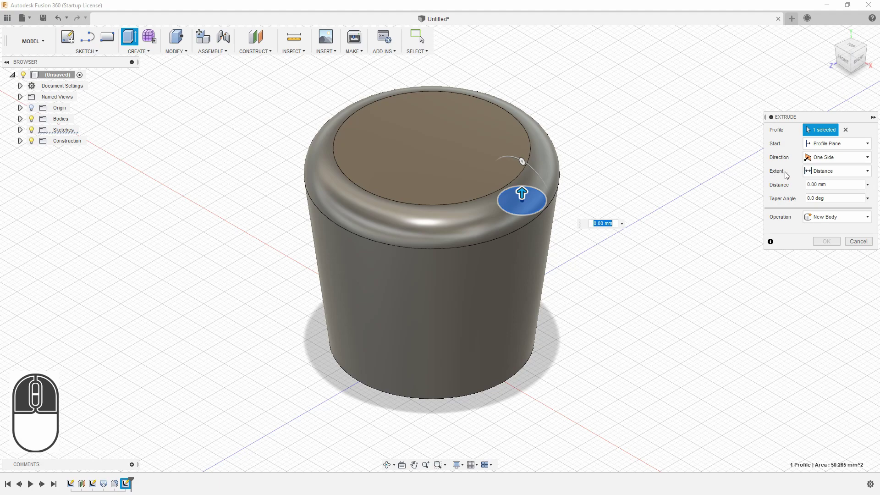
click(868, 175)
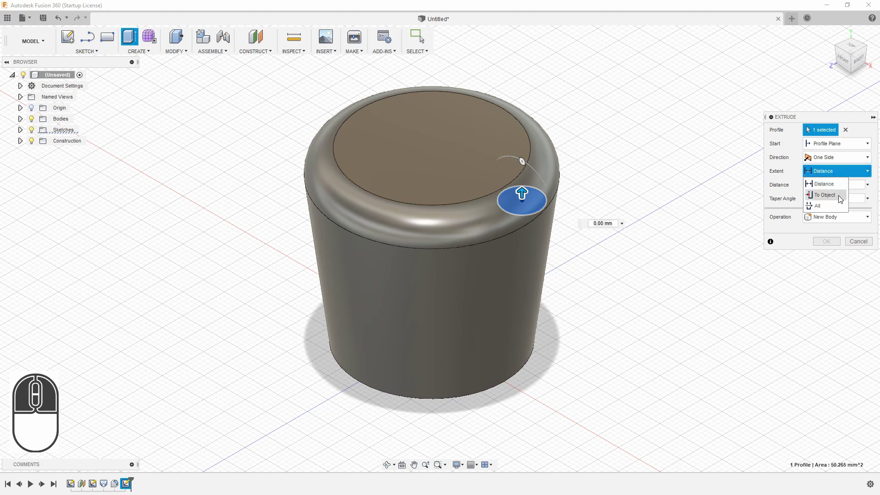
click(832, 209)
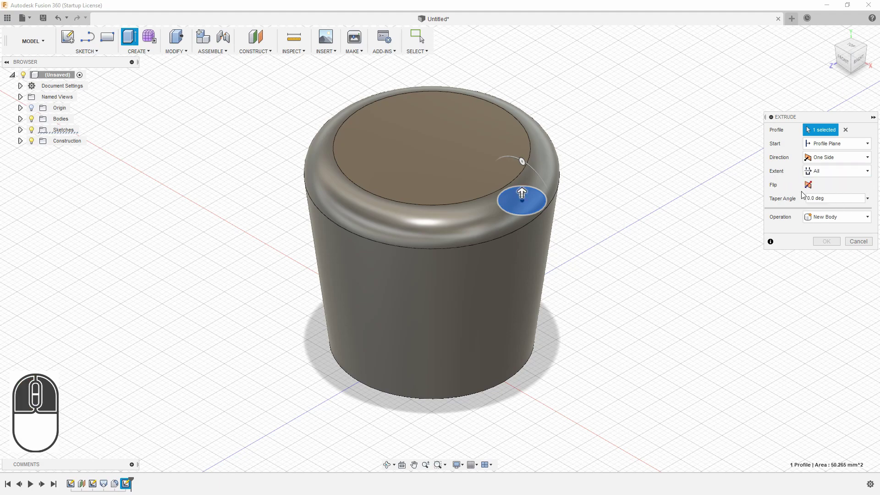
click(814, 189)
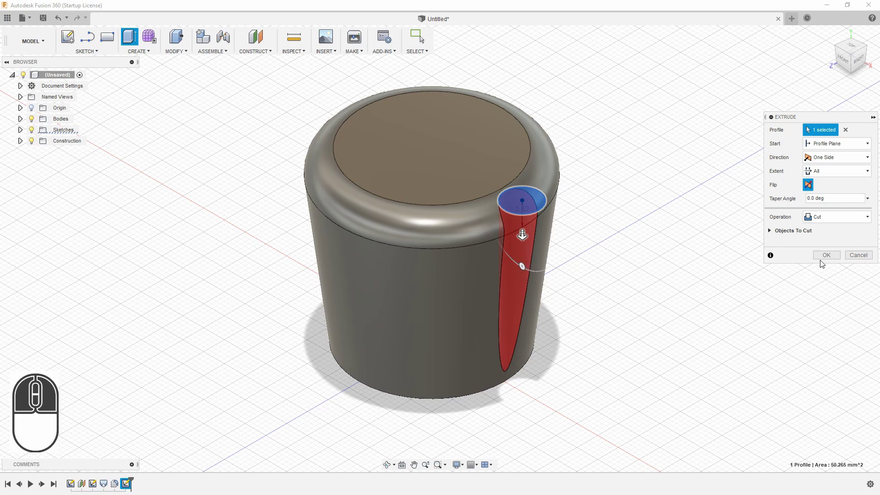
click(824, 257)
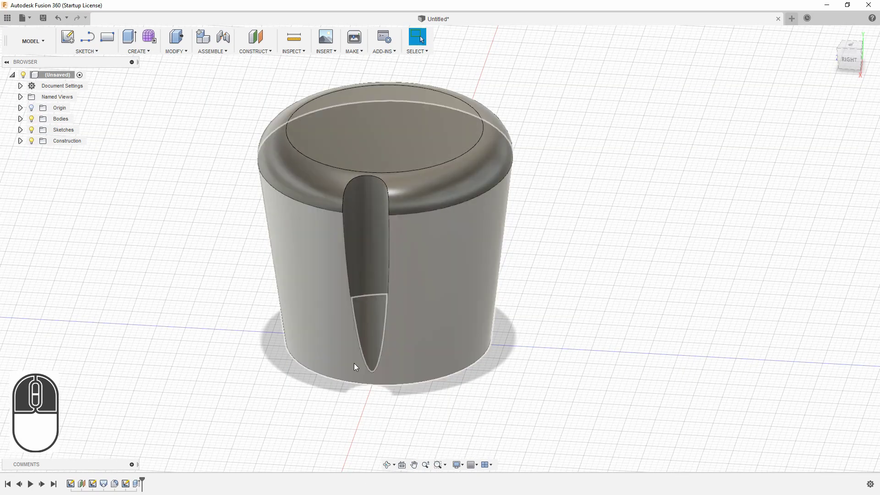
Step: Fillet the groove's edge loop with a 2 mm radius
key(f)
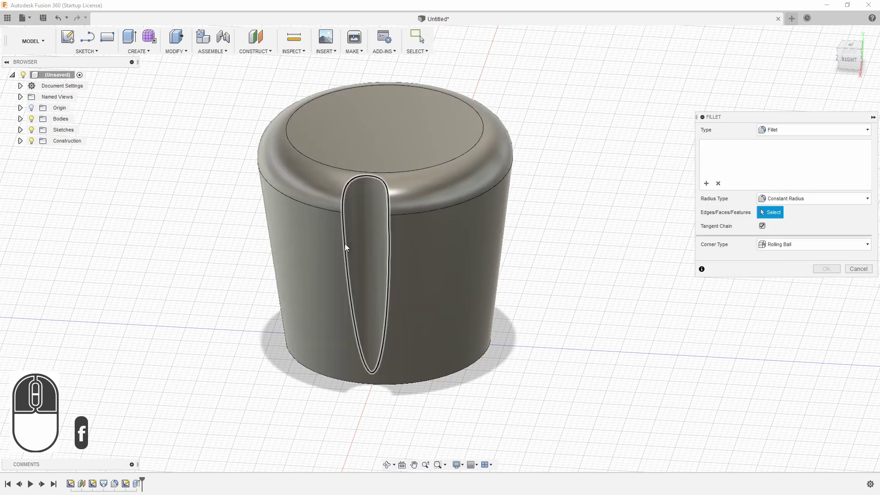
click(347, 240)
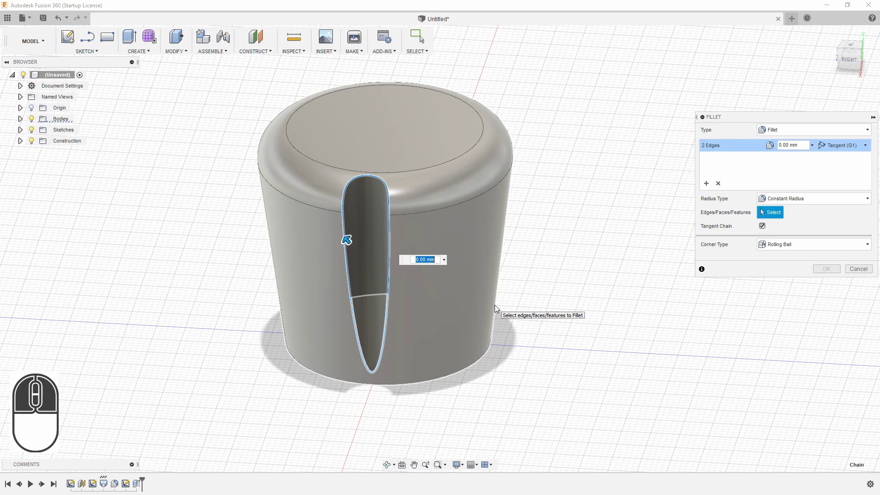
key(2)
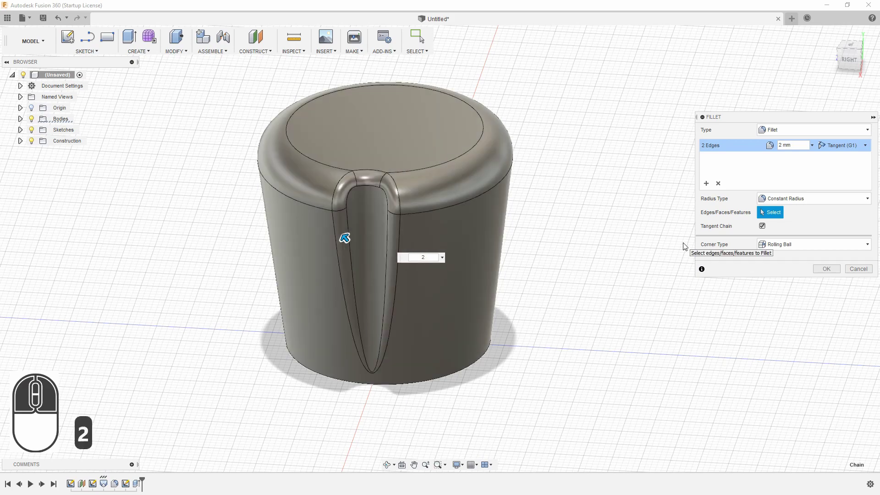
key(Return)
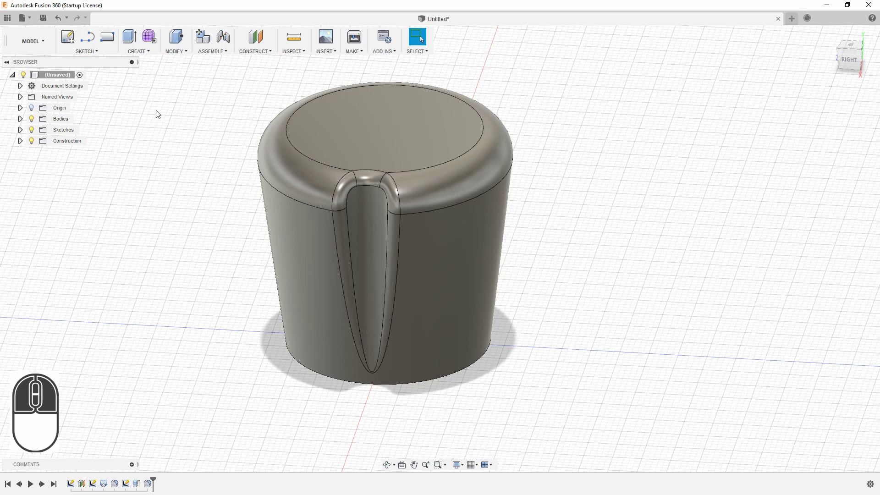
Step: Set up a Circular Pattern of Features using the groove cut and fillet, with the knob's side face as axis
click(151, 55)
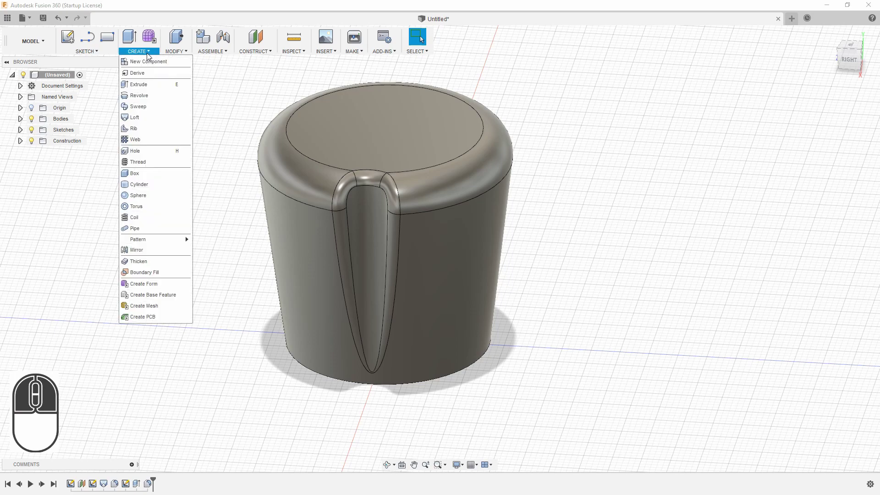
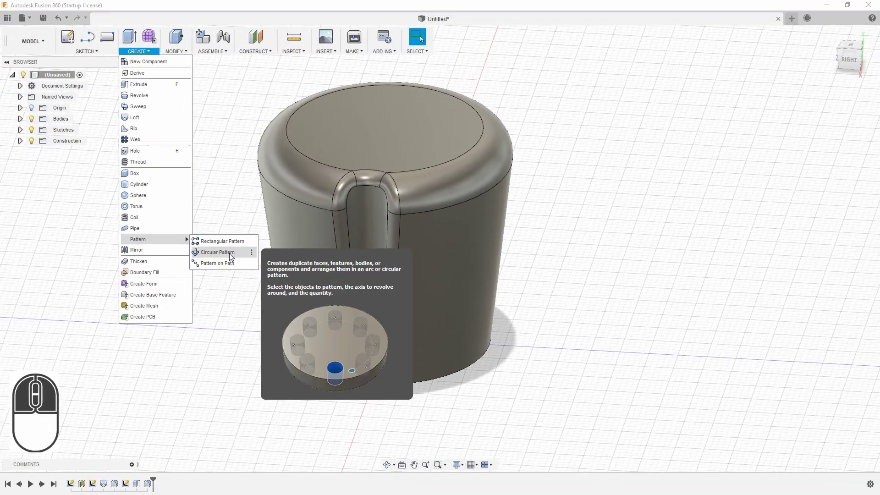
click(233, 255)
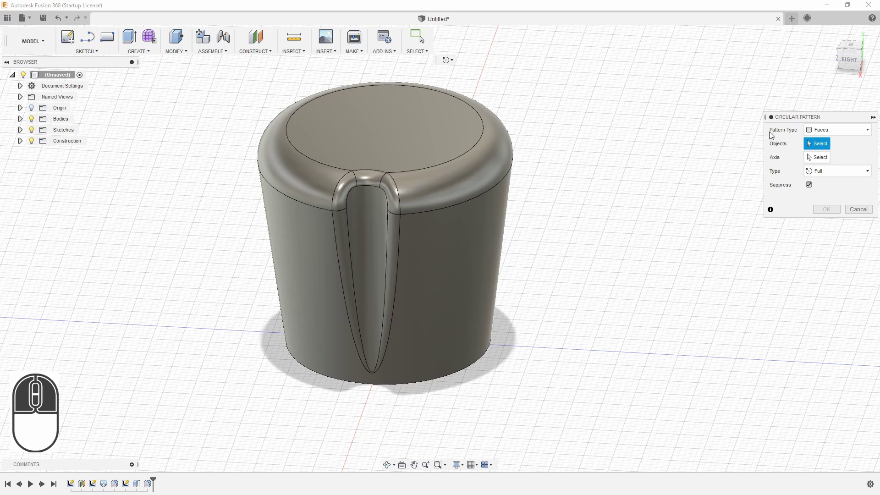
click(861, 132)
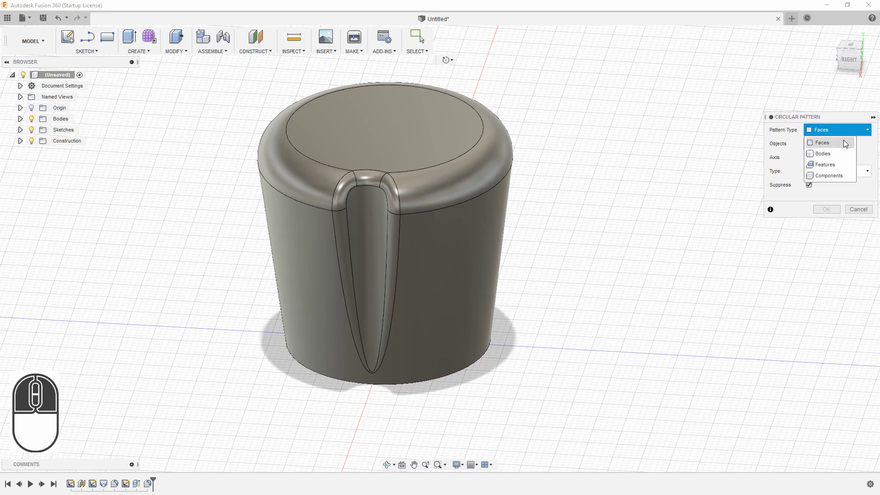
click(844, 168)
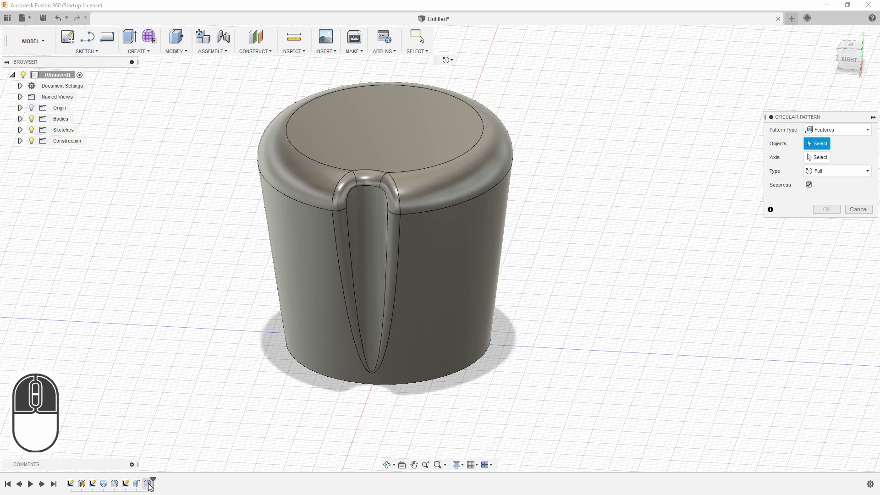
click(150, 488)
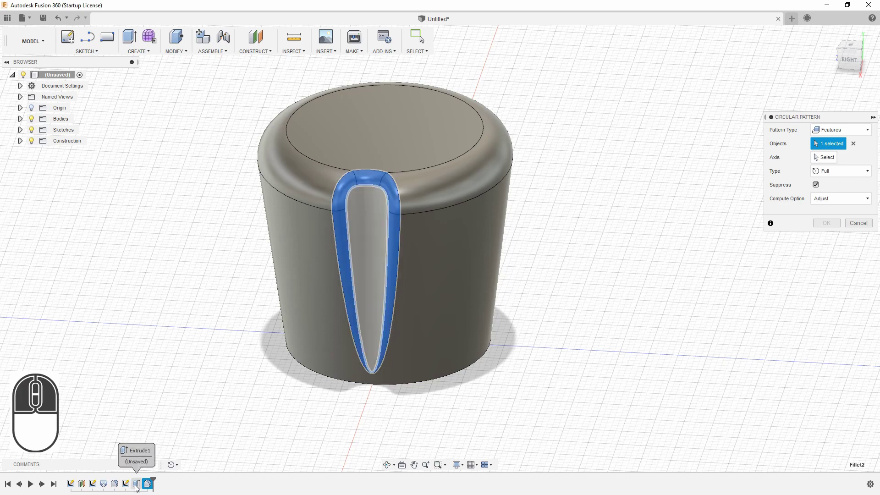
click(139, 488)
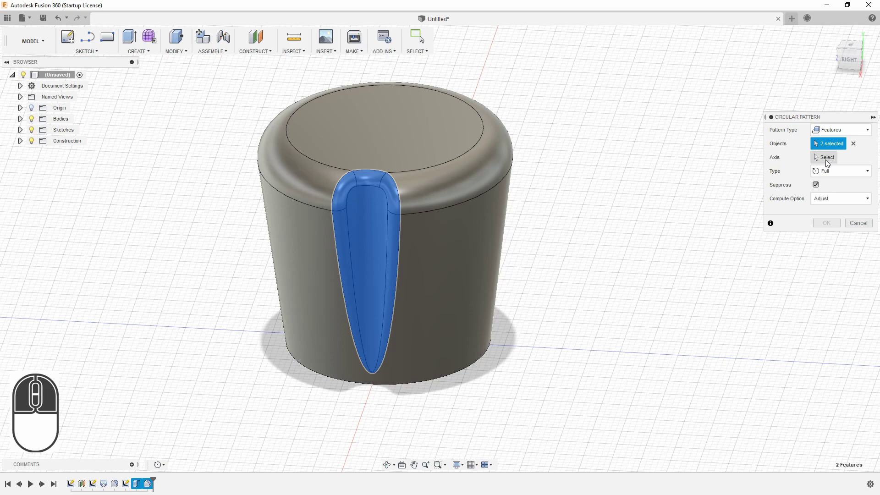
click(831, 162)
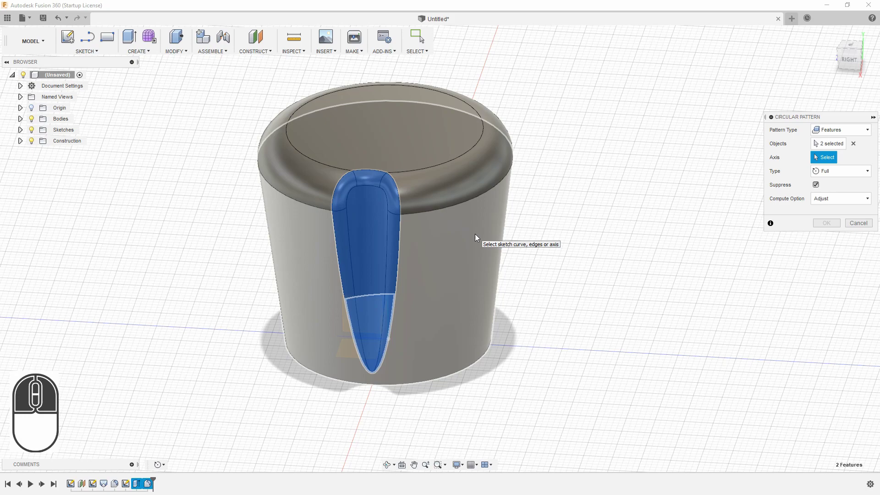
click(477, 237)
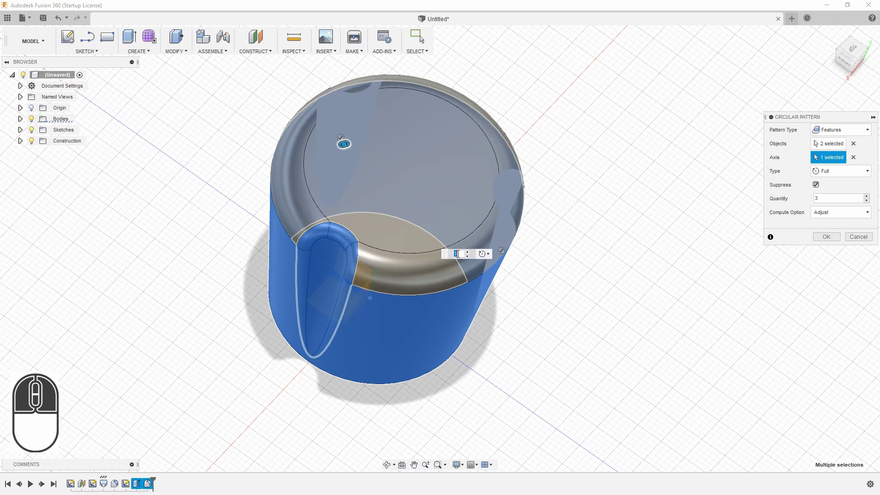
Step: Raise the pattern quantity to 8 copies and confirm the ring of grooves
double_click(469, 257)
click(469, 256)
click(469, 255)
click(469, 255)
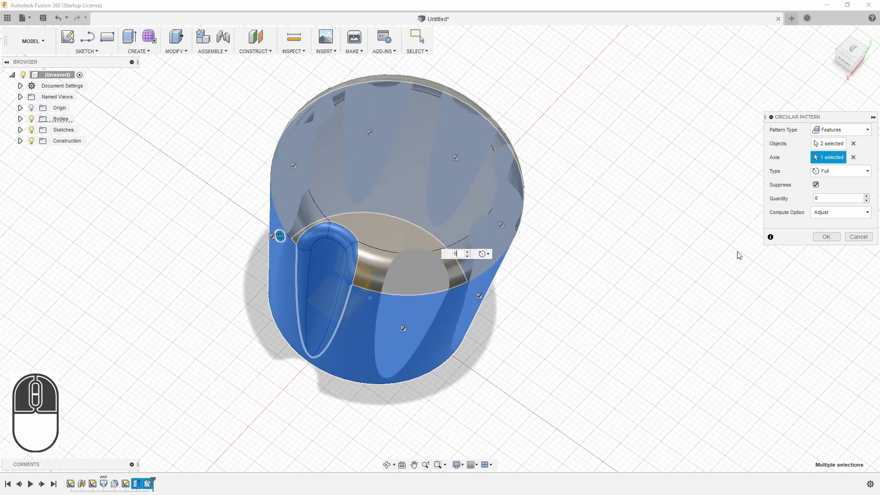
click(831, 240)
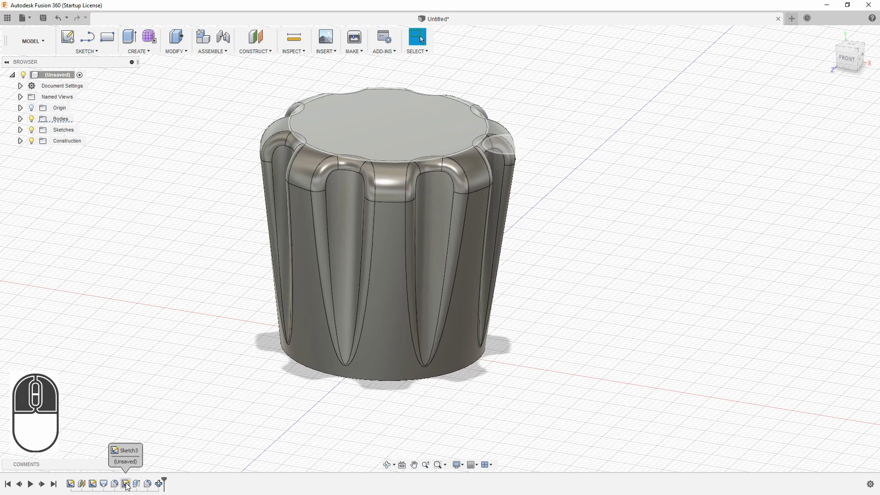
Step: Edit the groove circle sketch, changing its diameter to 6, and finish the sketch
double_click(127, 486)
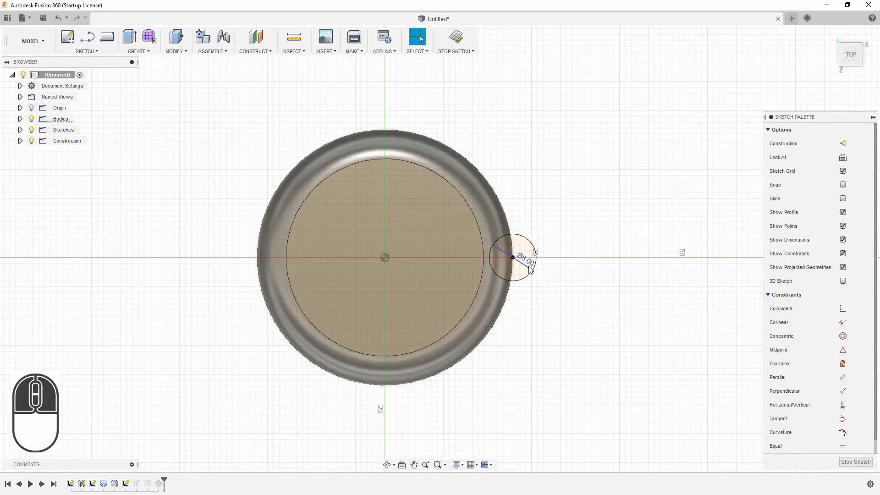
double_click(532, 270)
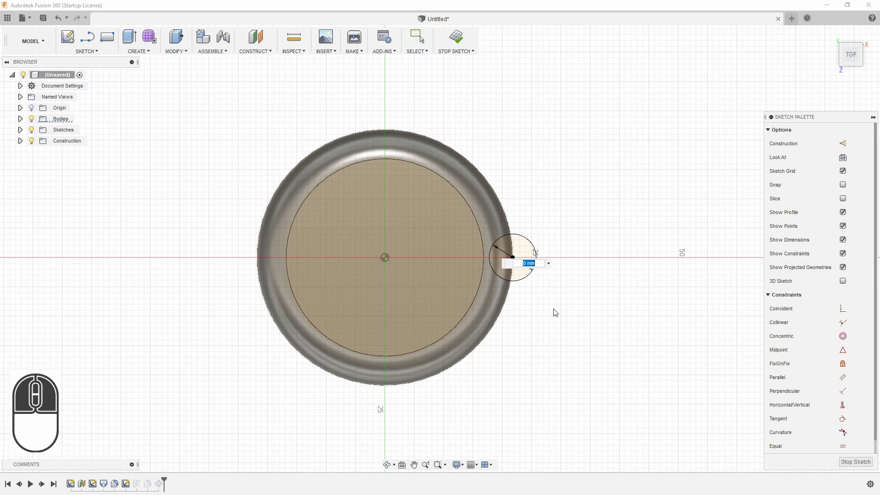
key(6)
key(Return)
click(855, 466)
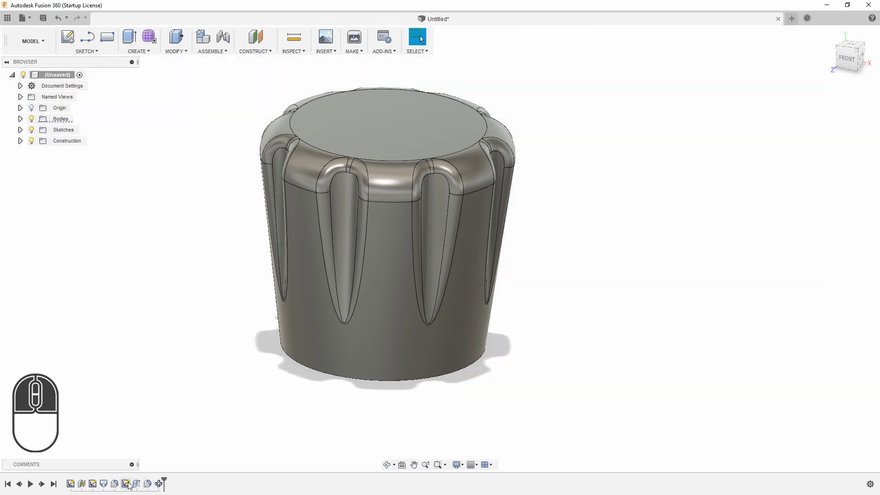
Step: Re-edit the groove circle diameter to 8 and finish the sketch
double_click(128, 485)
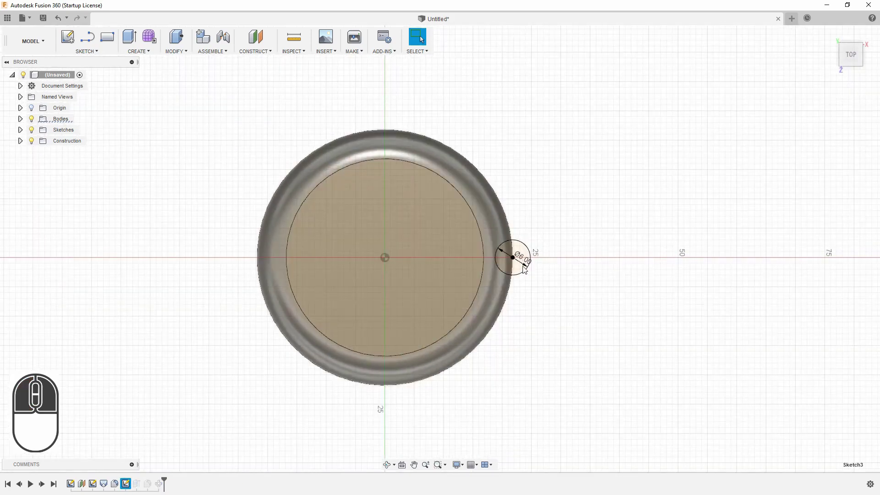
double_click(526, 269)
double_click(526, 268)
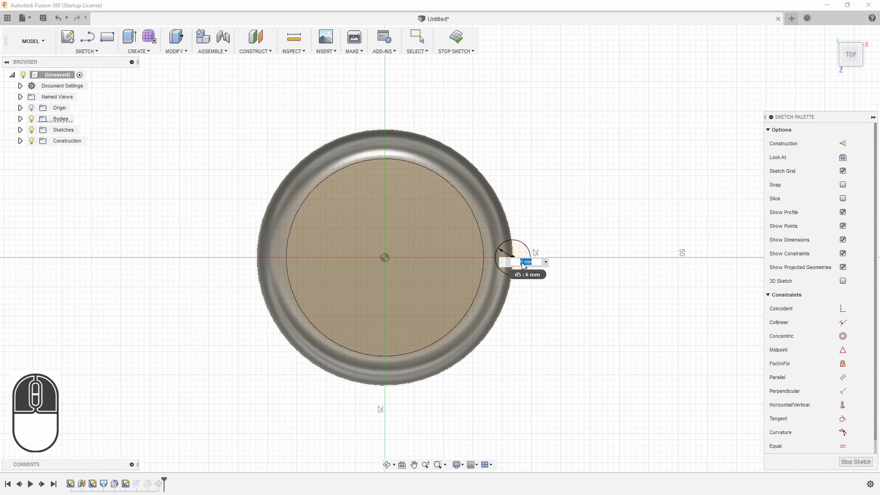
key(8)
key(Return)
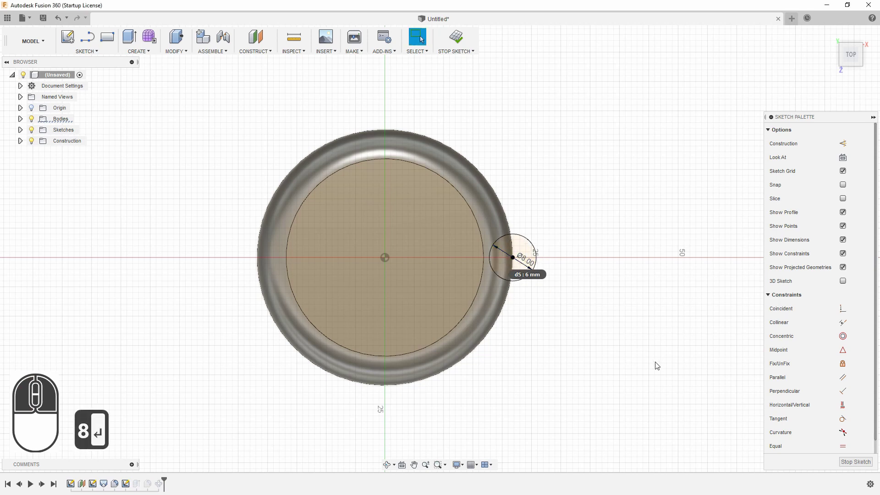
click(856, 464)
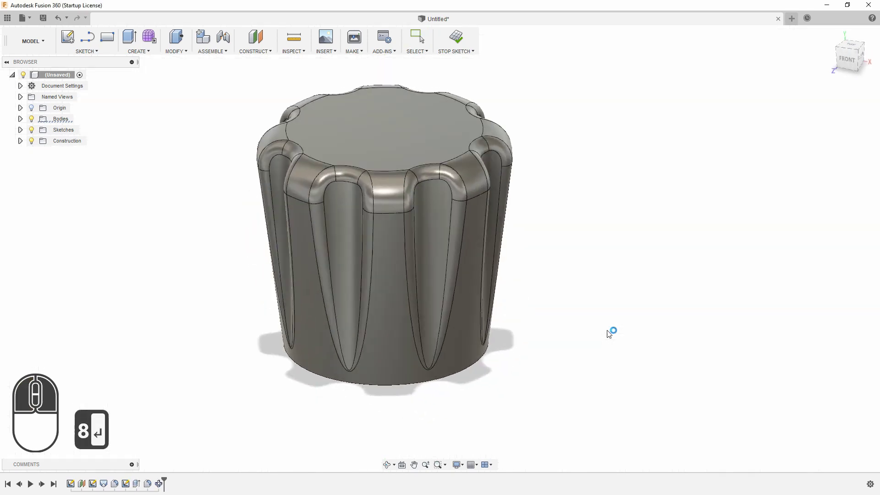
middle_click(597, 267)
scroll(up, 3)
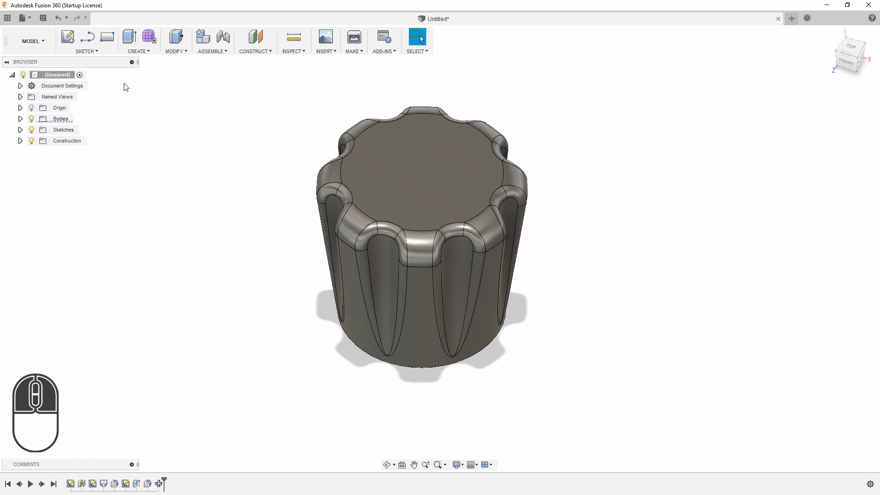
Step: Sketch a 25 mm circle on the knob's top face and extrude it as a shallow cut recess
click(74, 41)
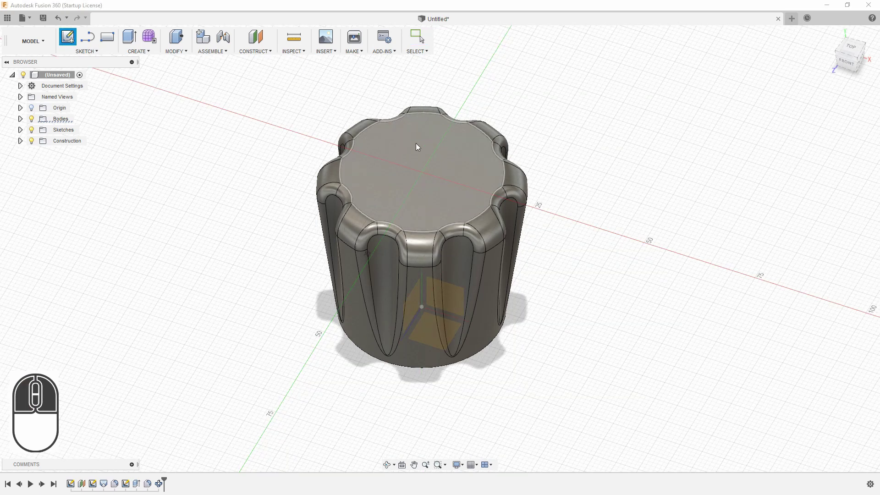
click(460, 167)
key(c)
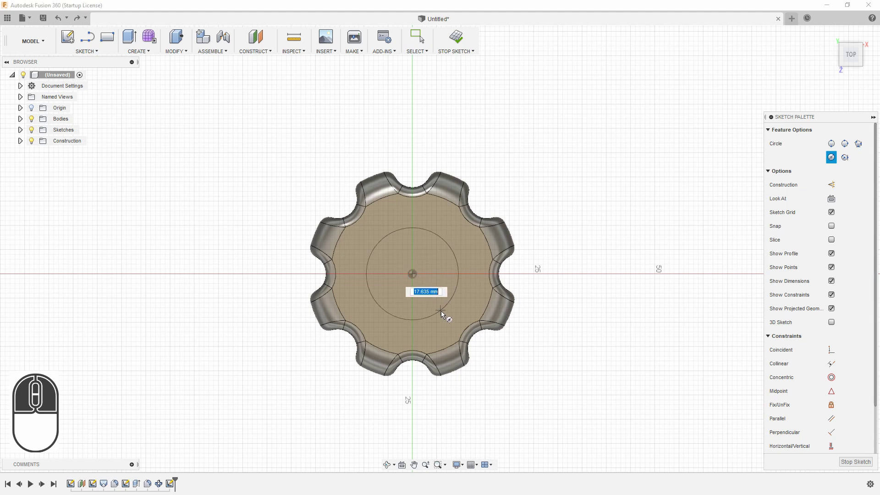
text(25)
key(Return)
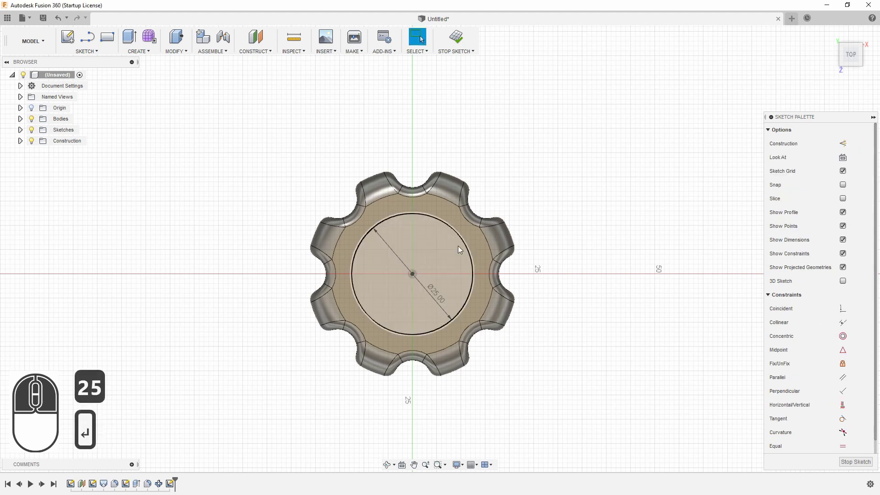
click(459, 39)
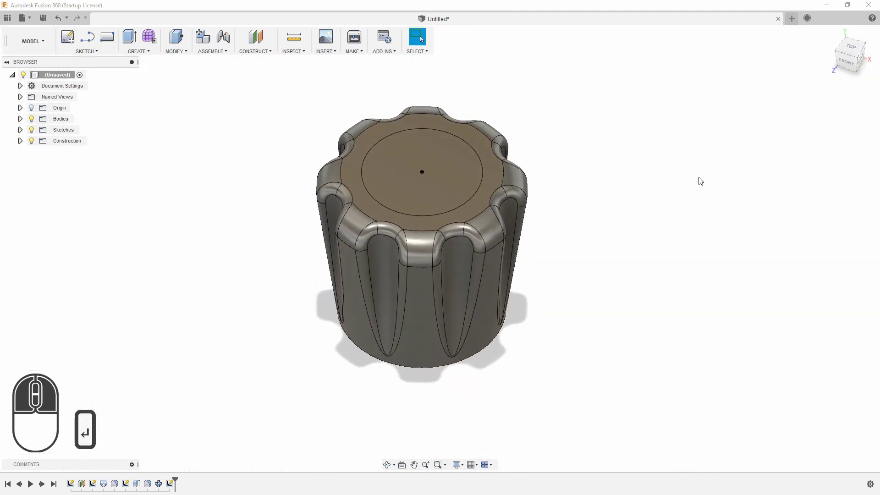
key(e)
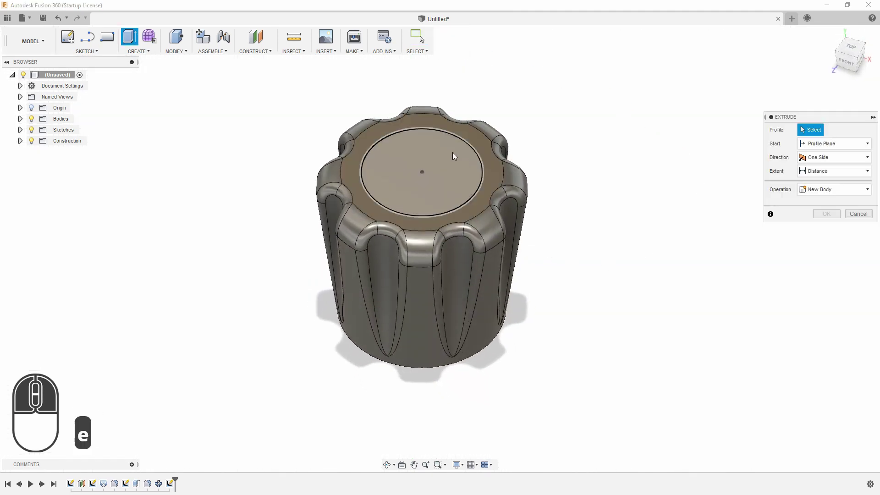
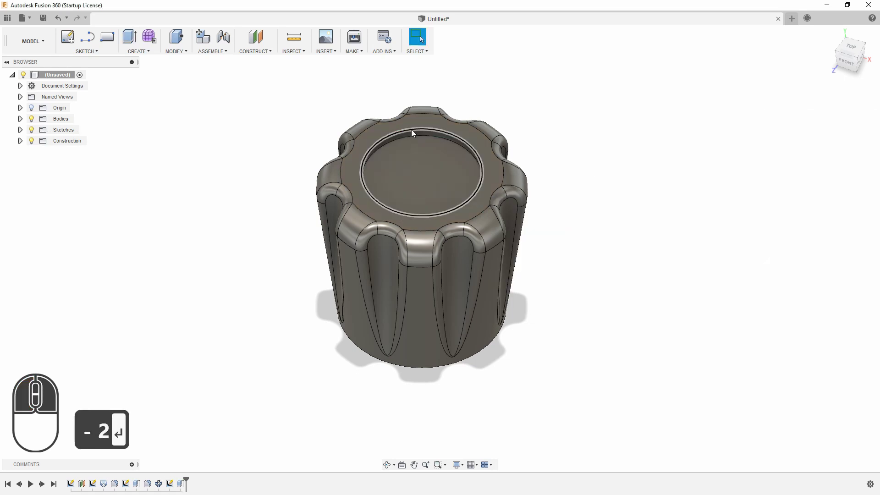
Step: Round the rim edge of the recess with a 2 mm fillet
key(f)
click(398, 138)
key(2)
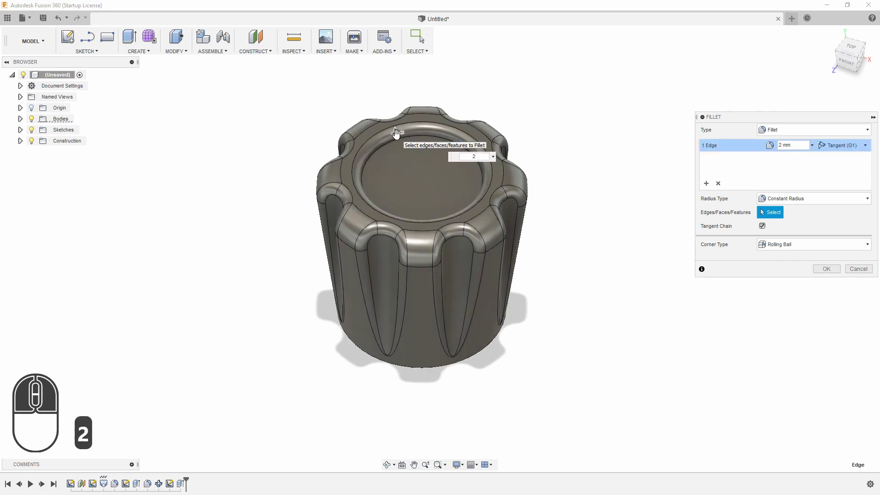
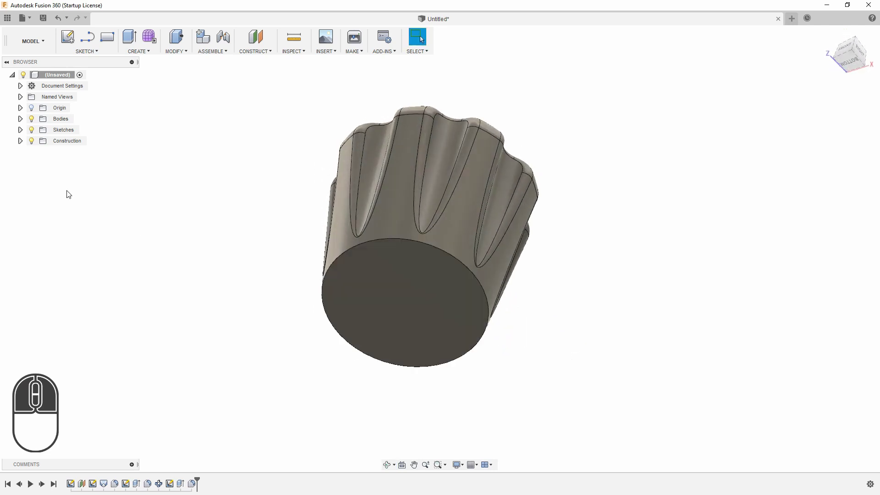
Step: Sketch a 10 mm circle centred on the origin of the knob's bottom face
click(67, 35)
click(366, 309)
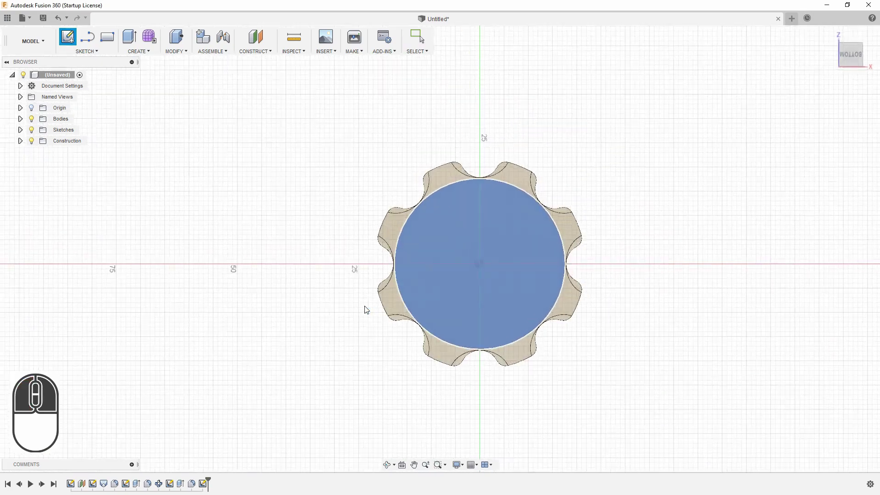
key(c)
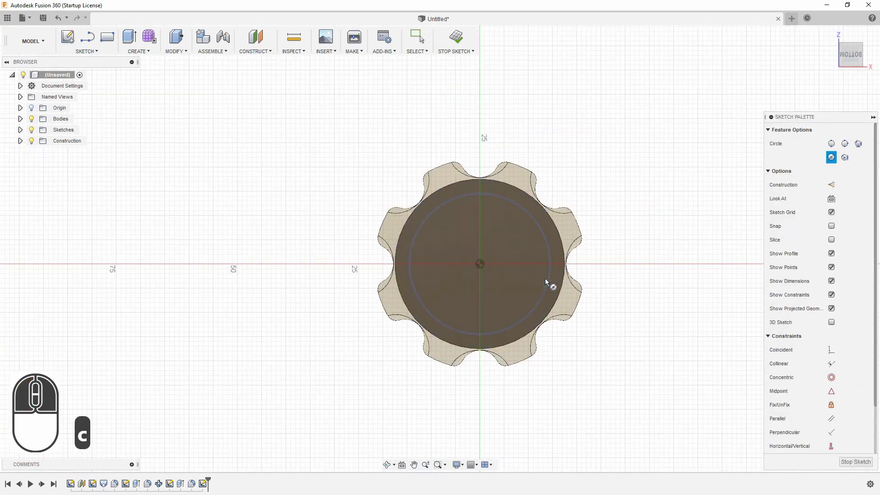
click(482, 268)
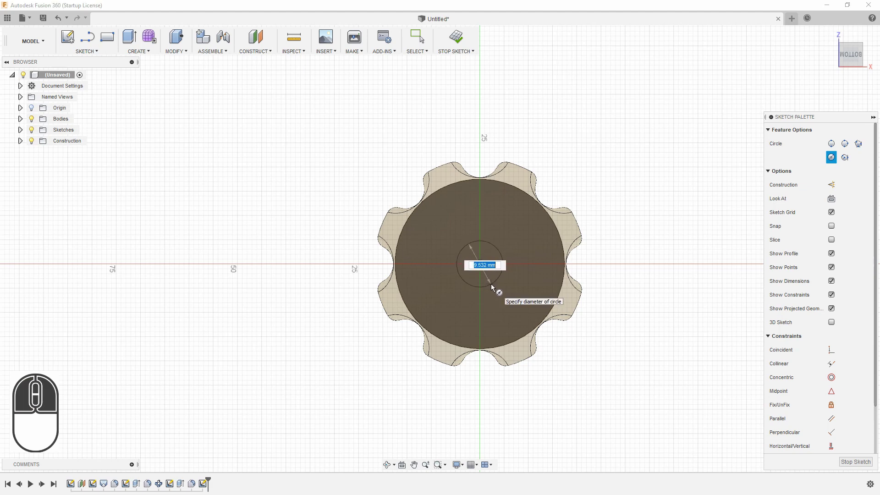
text(10)
key(Return)
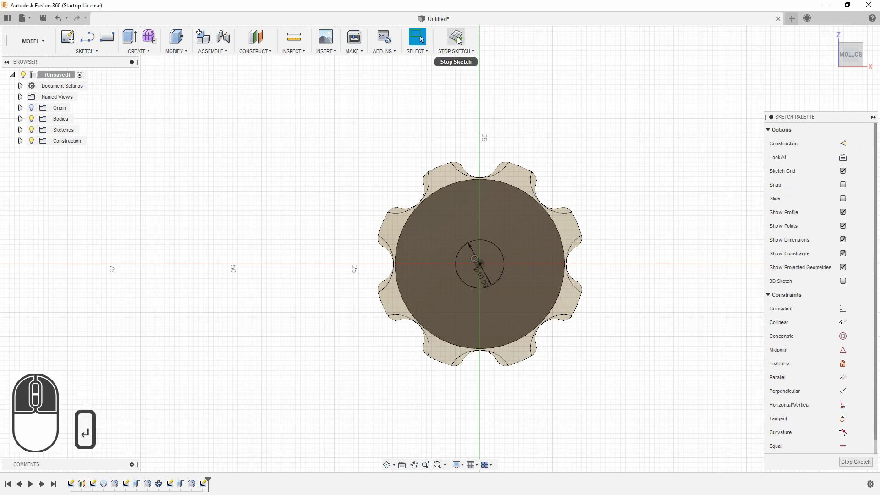
click(459, 40)
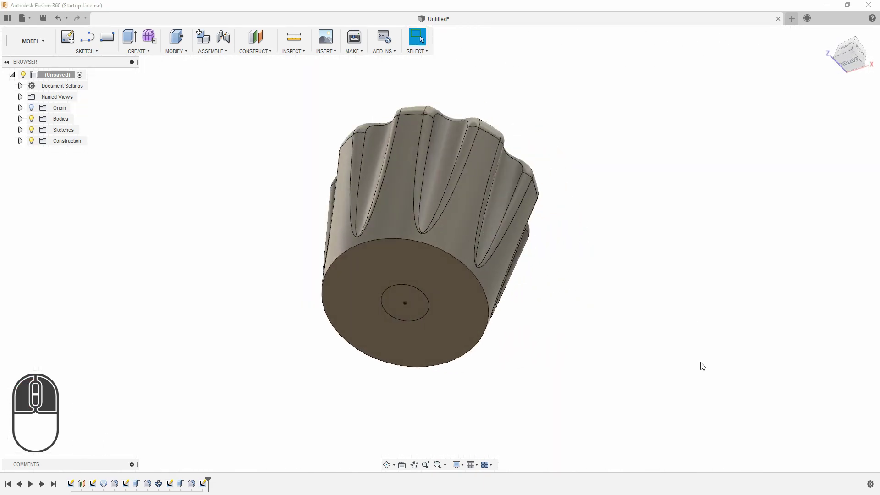
Step: Extrude the circle as a -20 mm cut to bore the shaft hole
key(e)
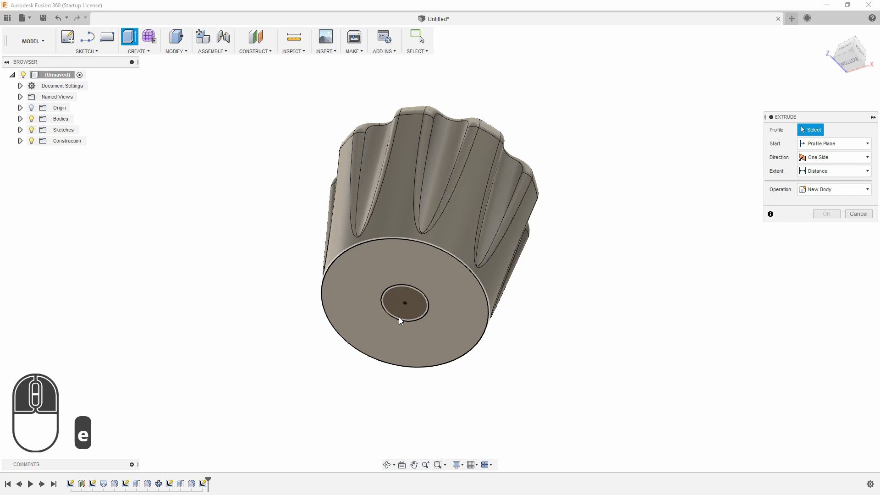
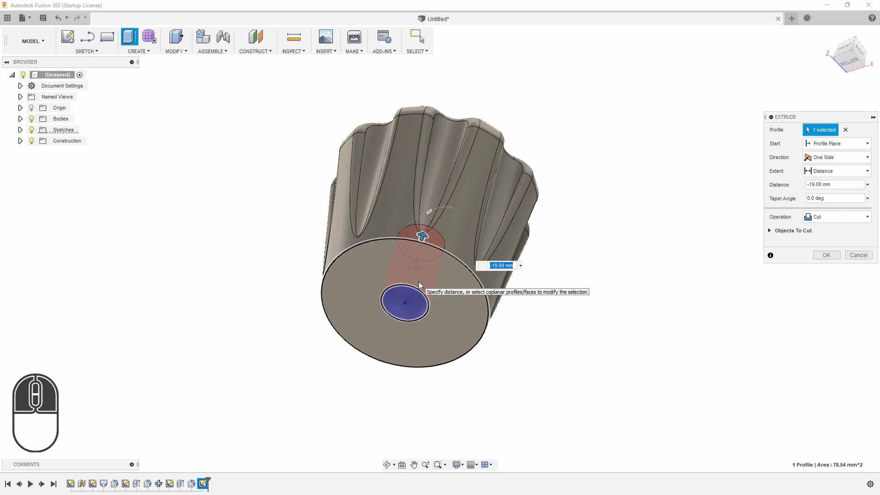
text(- 20)
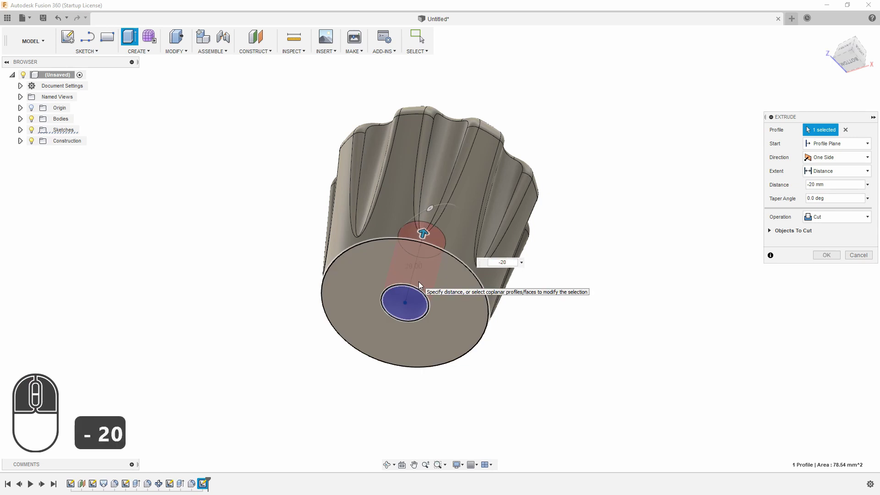
key(Return)
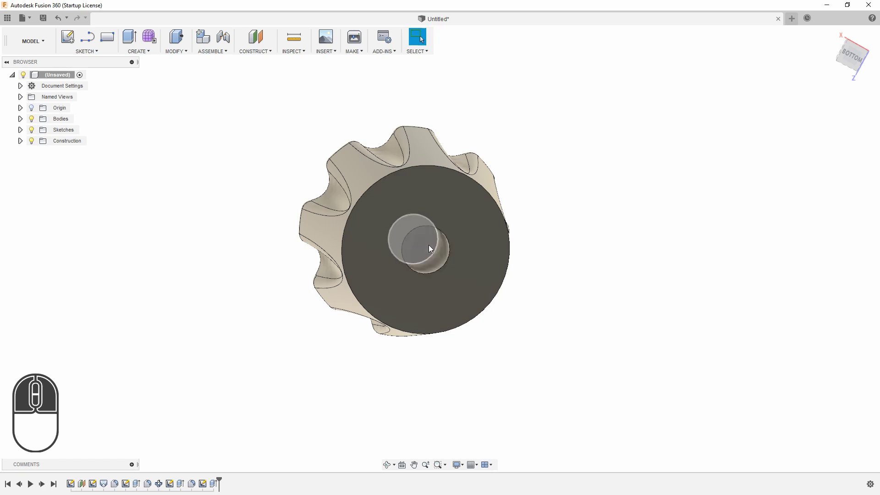
Step: Apply a Distance-and-angle chamfer of 5 mm at 45° to the shaft hole's rim edge
middle_click(471, 248)
scroll(down, 3)
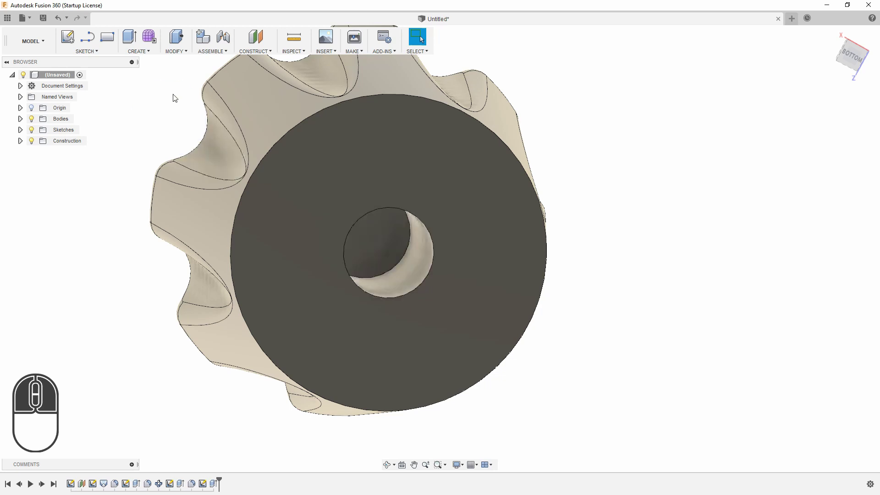
click(181, 54)
click(184, 90)
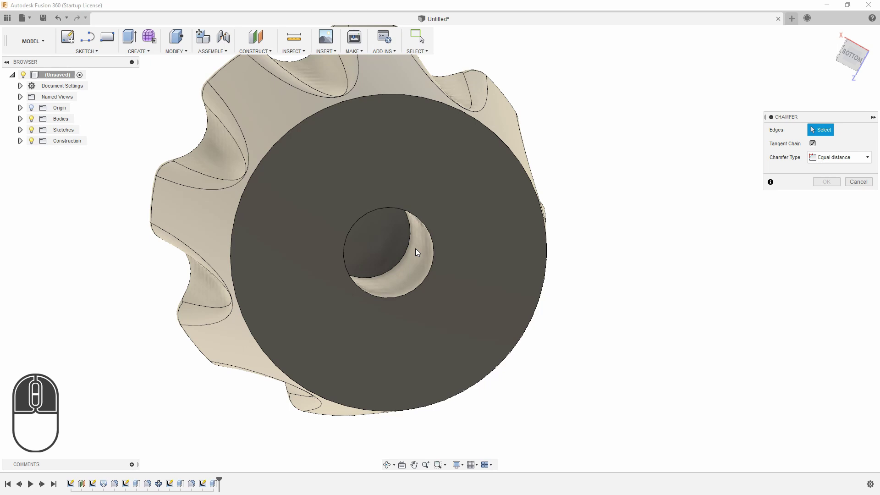
click(408, 252)
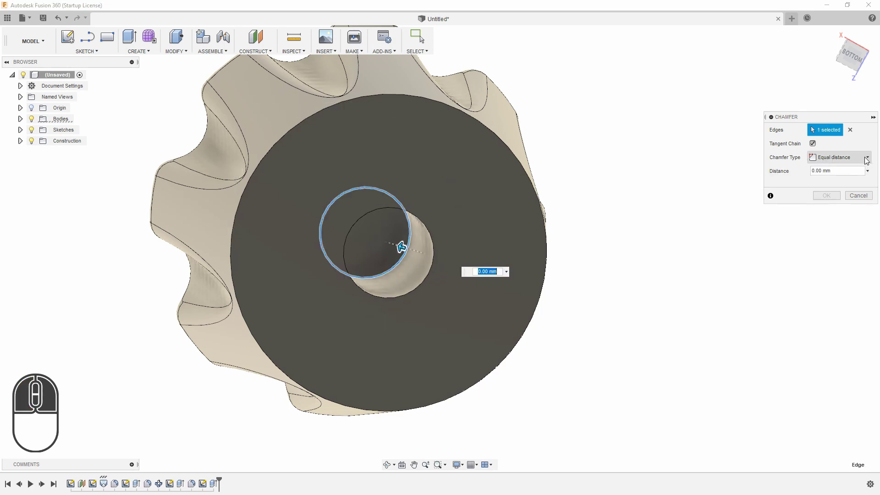
click(864, 160)
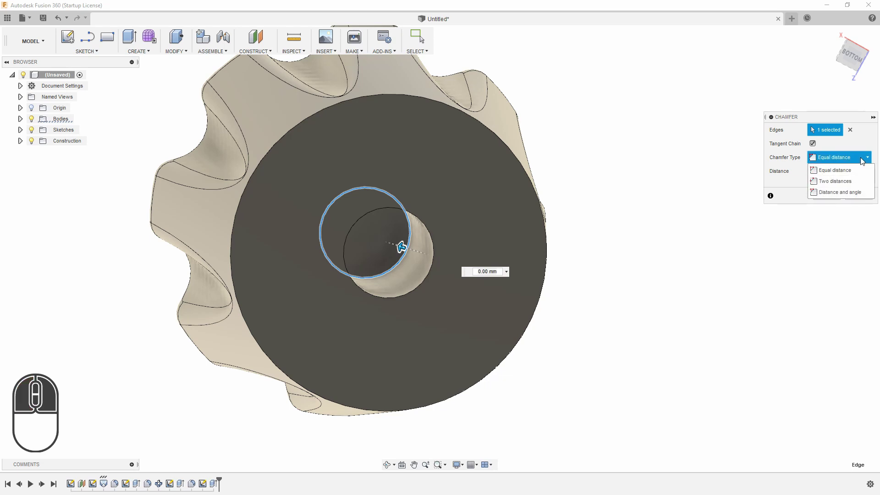
click(846, 195)
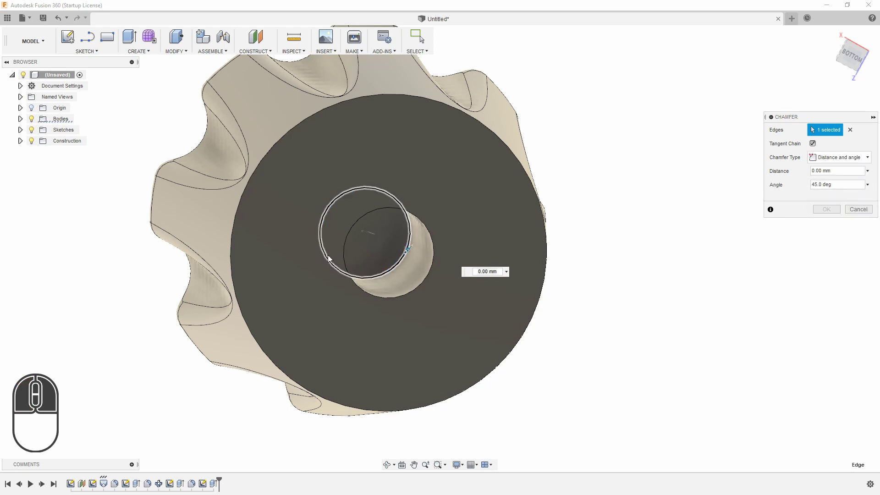
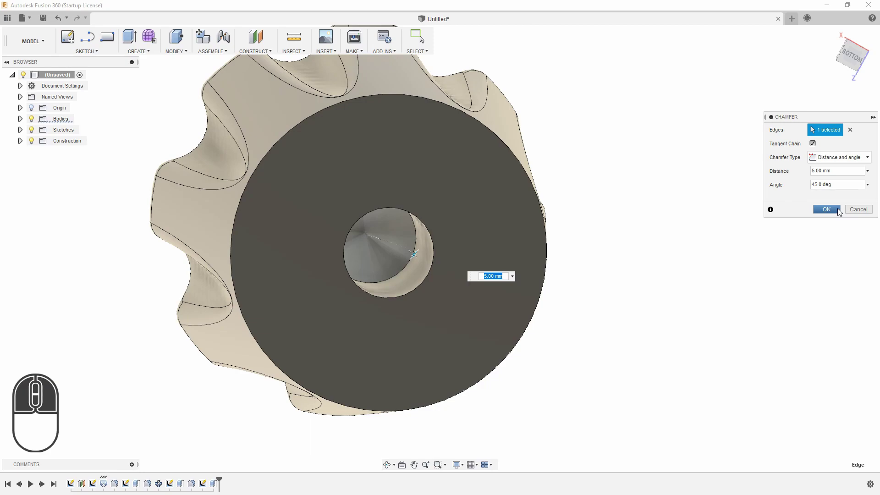
click(841, 211)
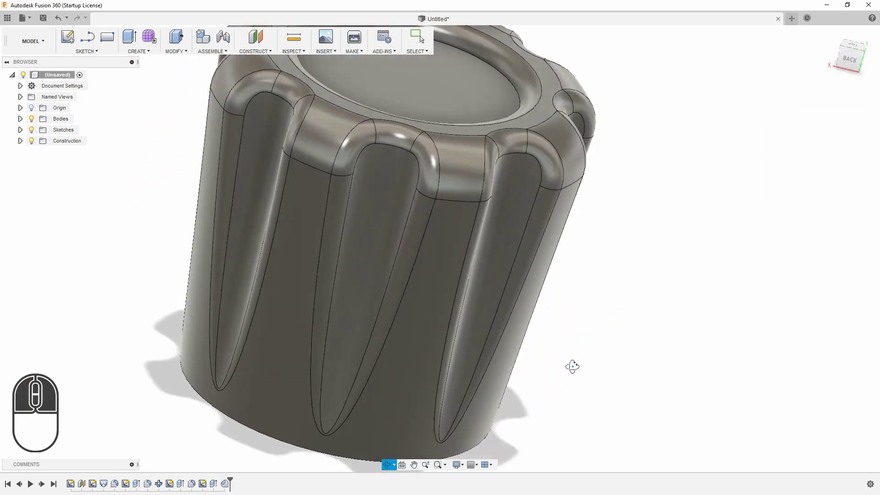